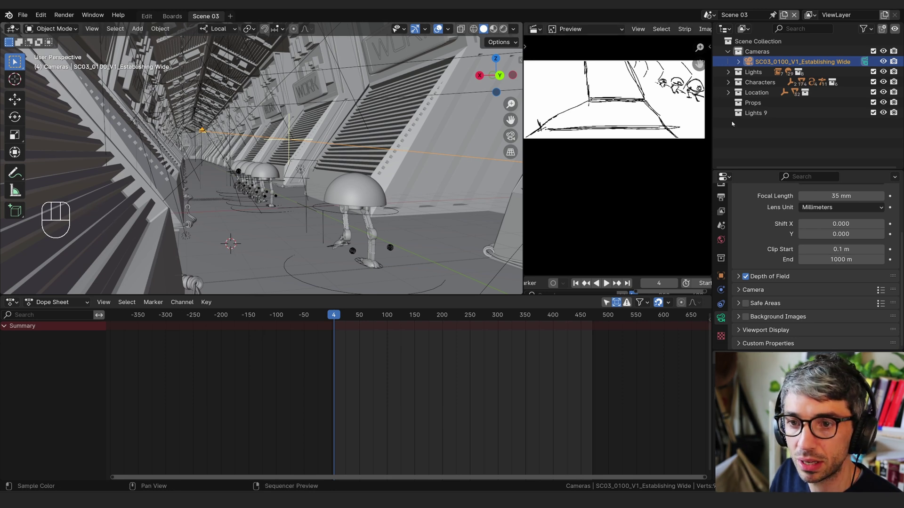
Slide the establishing wide camera SC03_0100_V1 about 4 m along its own local Z viewing axis
key(shift+s)
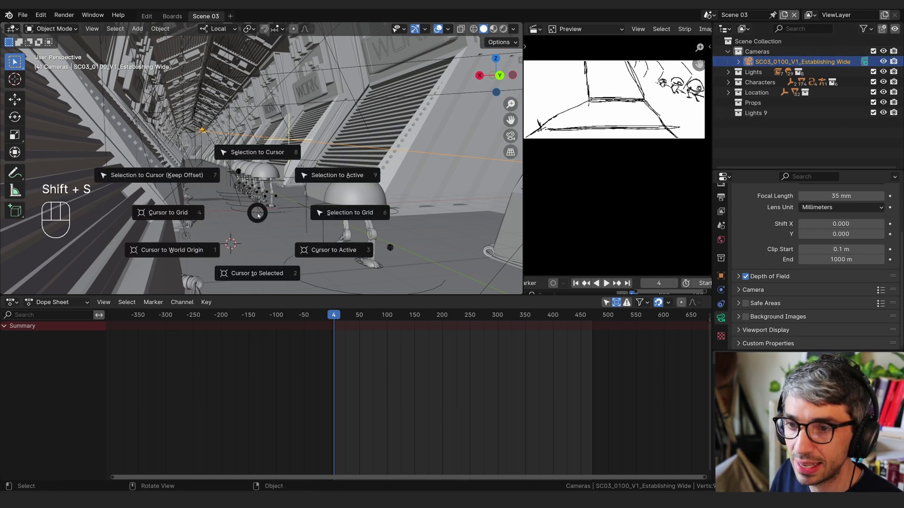
key(g)
key(g)
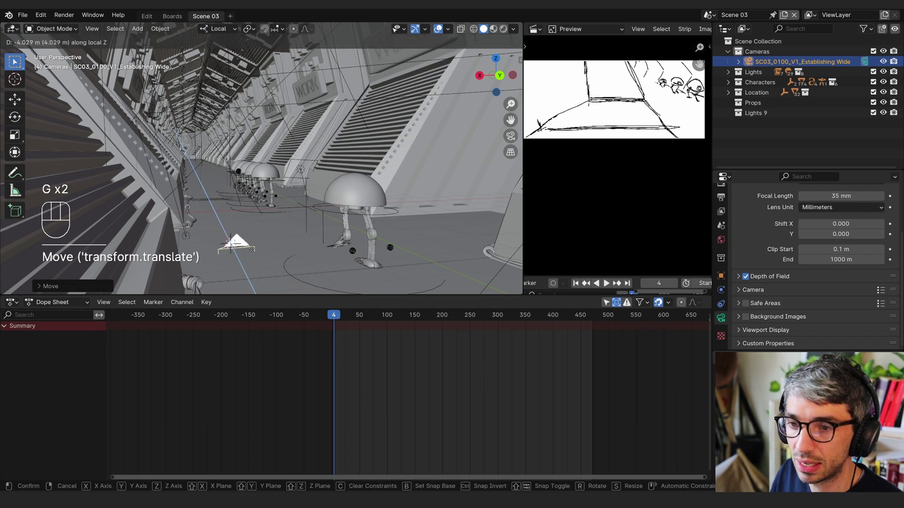
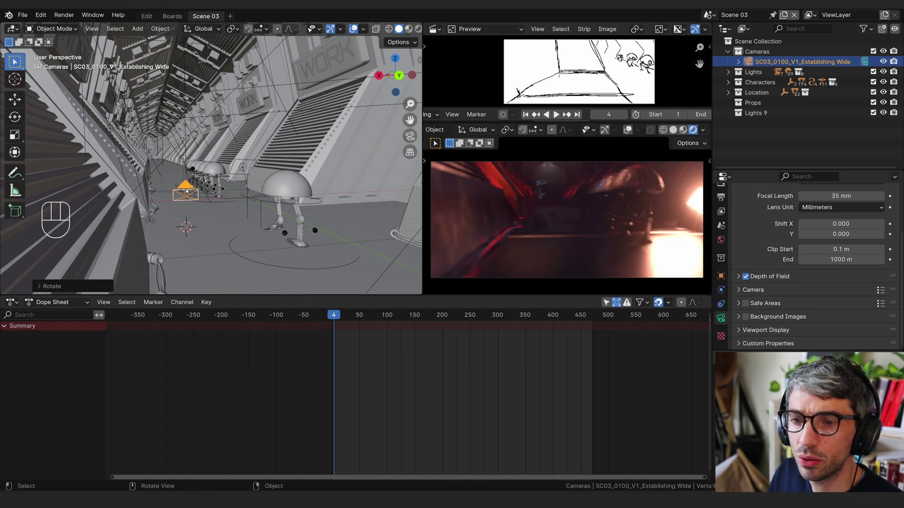
Select the trap door in the corridor floor and shift it along the corridor
middle_click(221, 173)
click(232, 192)
drag(239, 204, 202, 235)
drag(175, 239, 199, 189)
middle_click(199, 201)
click(175, 216)
middle_click(182, 224)
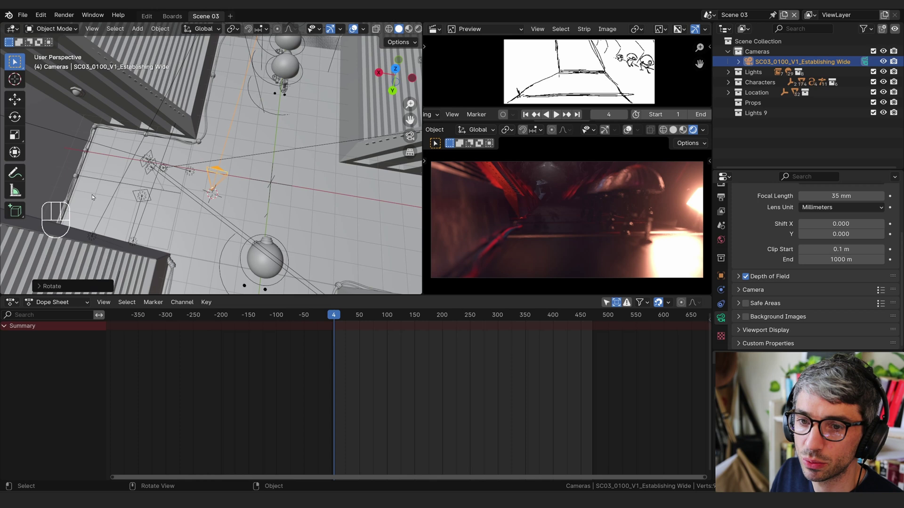
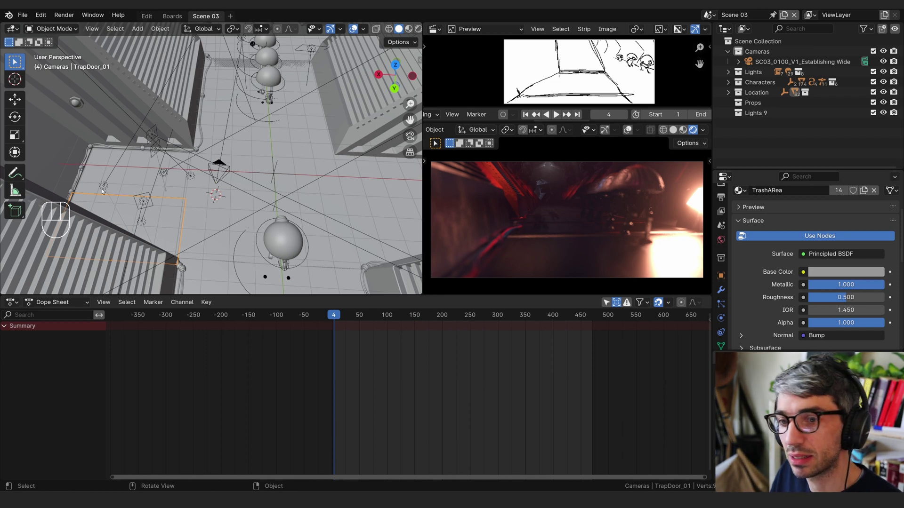
key(g)
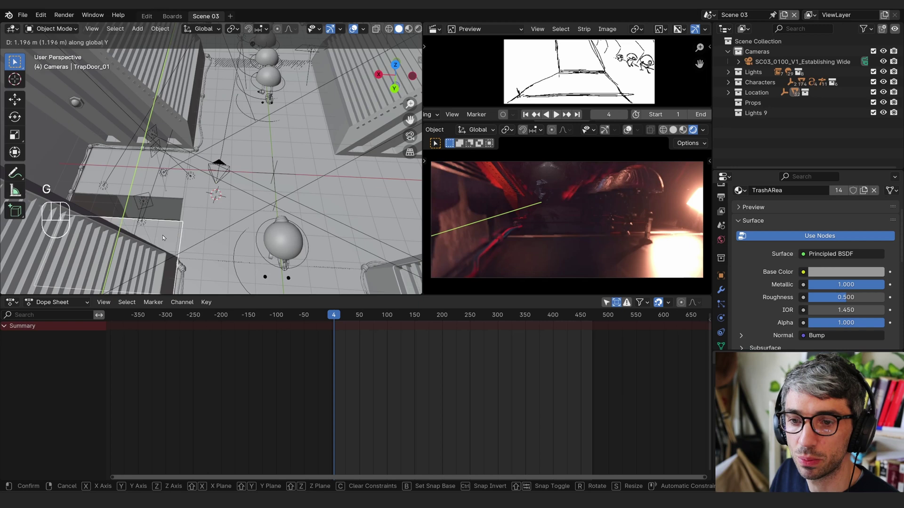
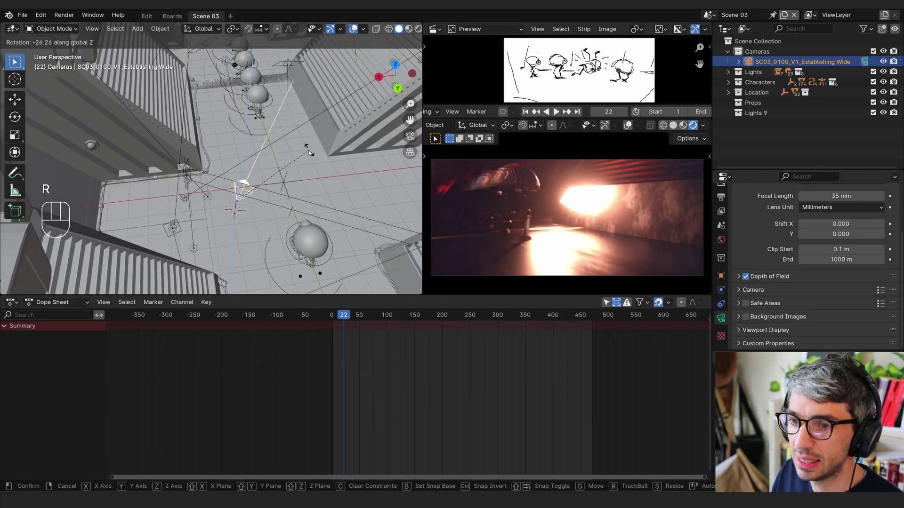
At frame 22, turn the establishing camera on Z and move it along the corridor at constant height
key(g)
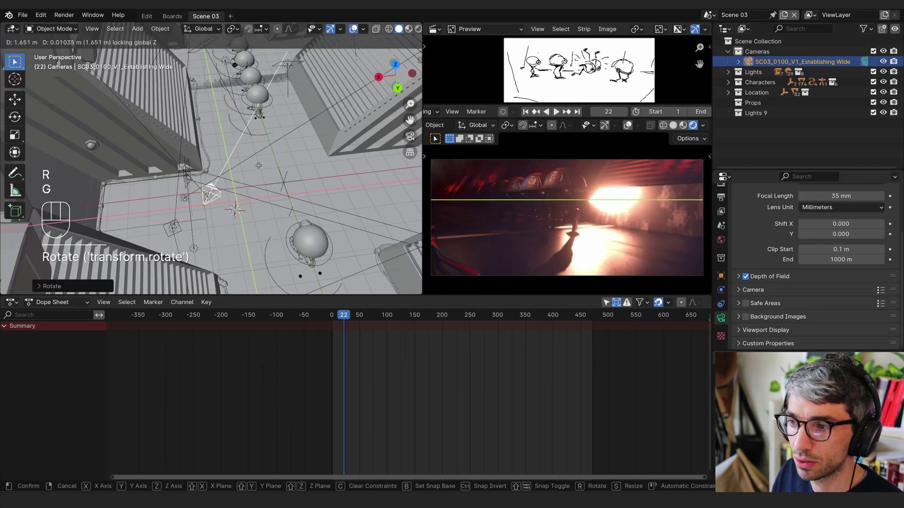
key(r)
key(g)
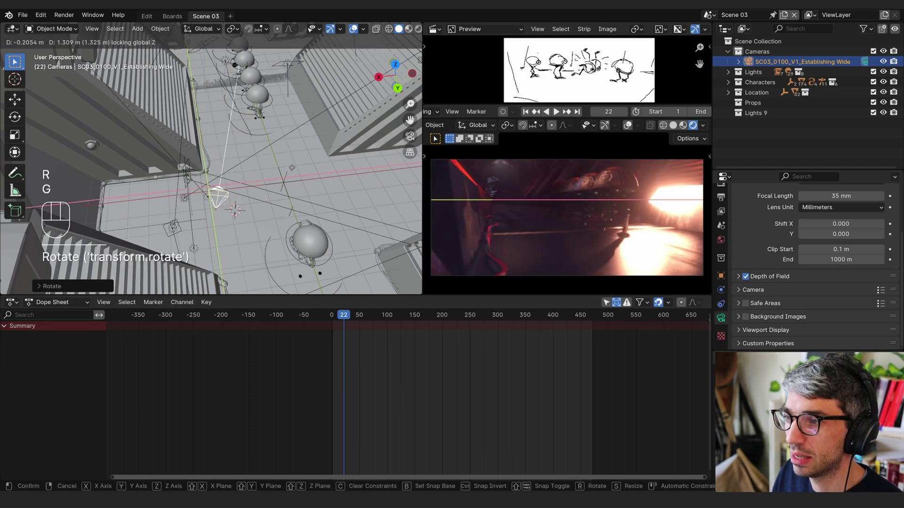
key(g)
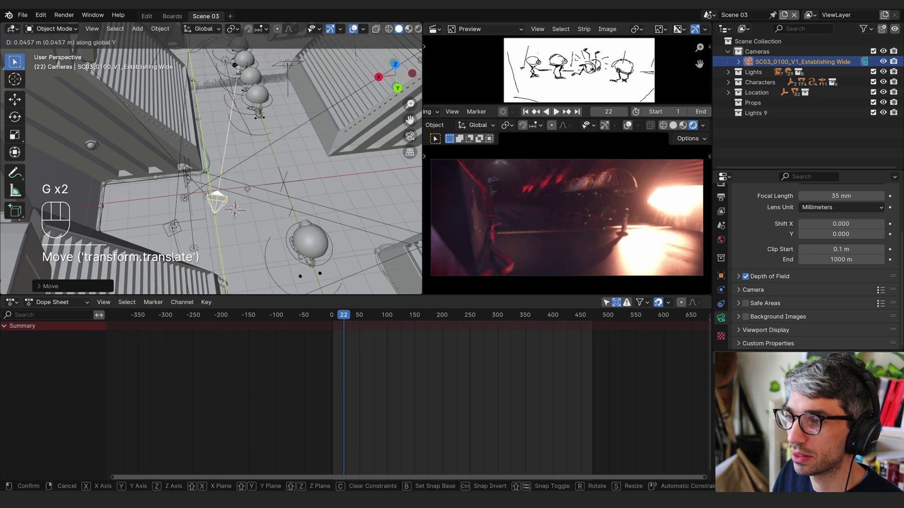
key(Tab)
key(r)
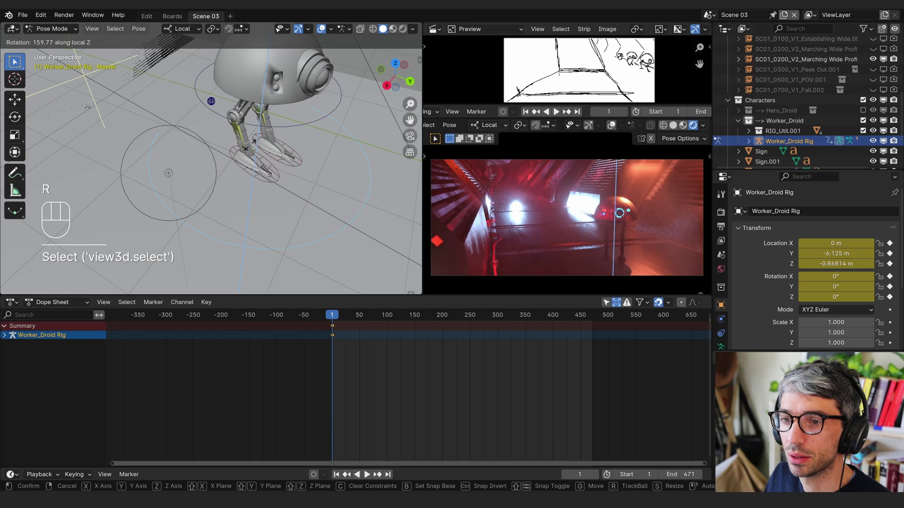
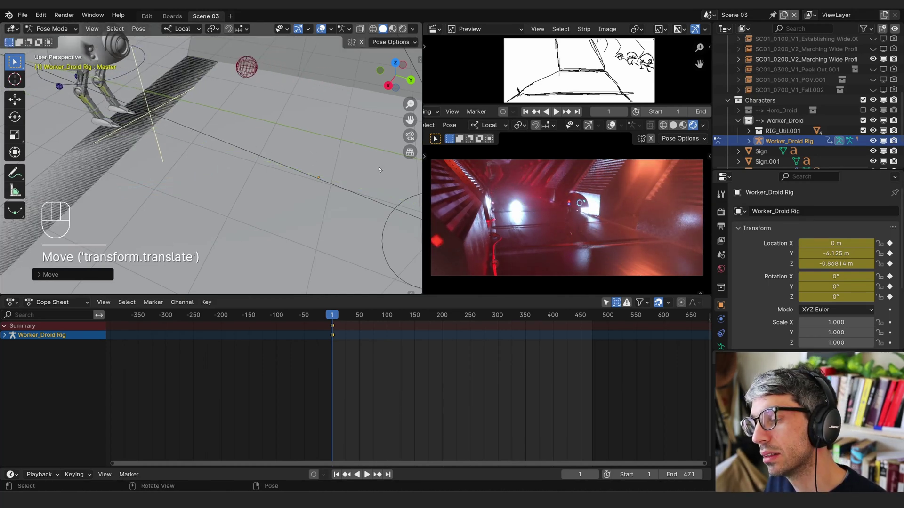
Move the worker droid rig's master bone along local Y into the corridor ahead of the camera
key(g)
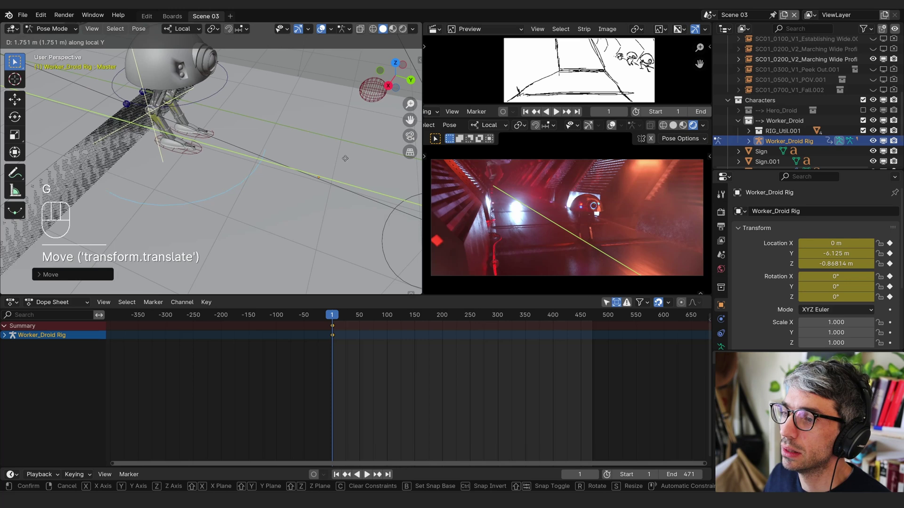
middle_click(324, 159)
drag(303, 163, 259, 147)
drag(269, 178, 281, 239)
middle_click(285, 149)
middle_click(282, 149)
middle_click(293, 187)
middle_click(298, 170)
drag(306, 132, 281, 141)
middle_click(303, 137)
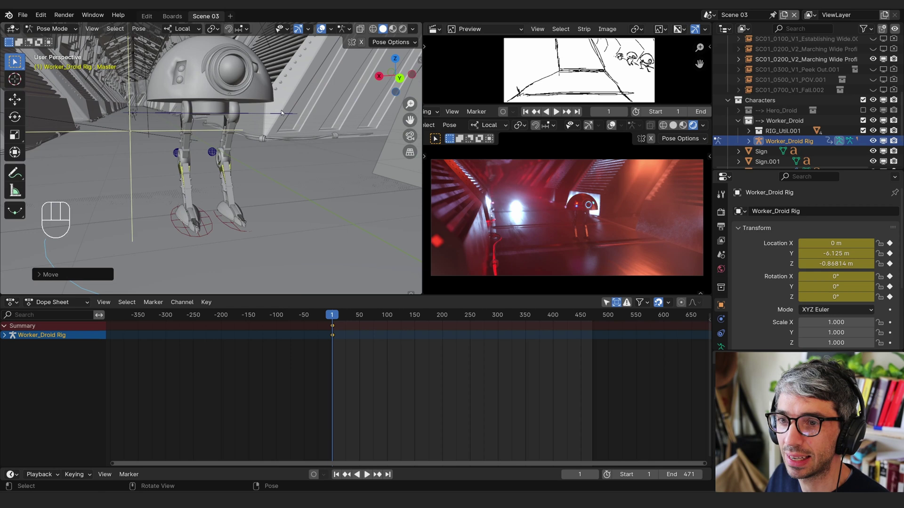
middle_click(281, 129)
Shift and tilt the droid's body bone into the camera preview, then select its left foot control
key(g)
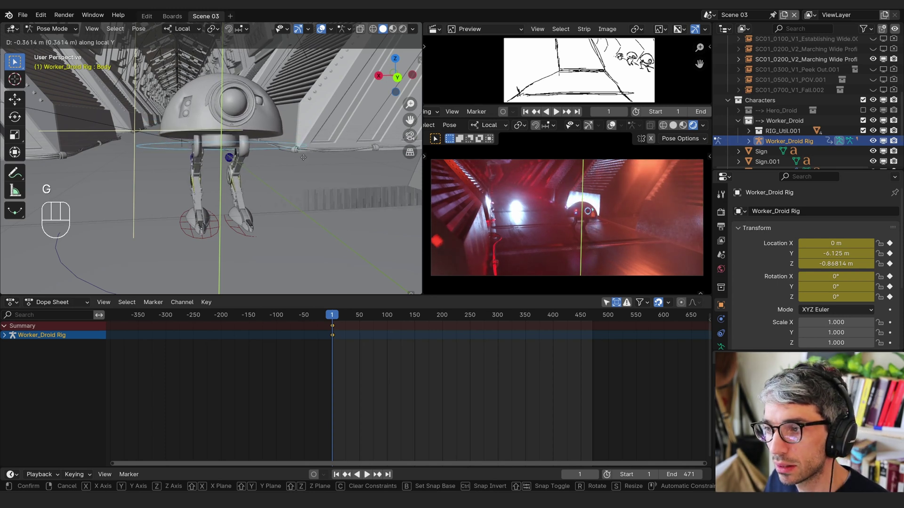
drag(267, 164, 297, 166)
middle_click(292, 173)
drag(269, 176, 253, 164)
drag(266, 152, 239, 150)
key(r)
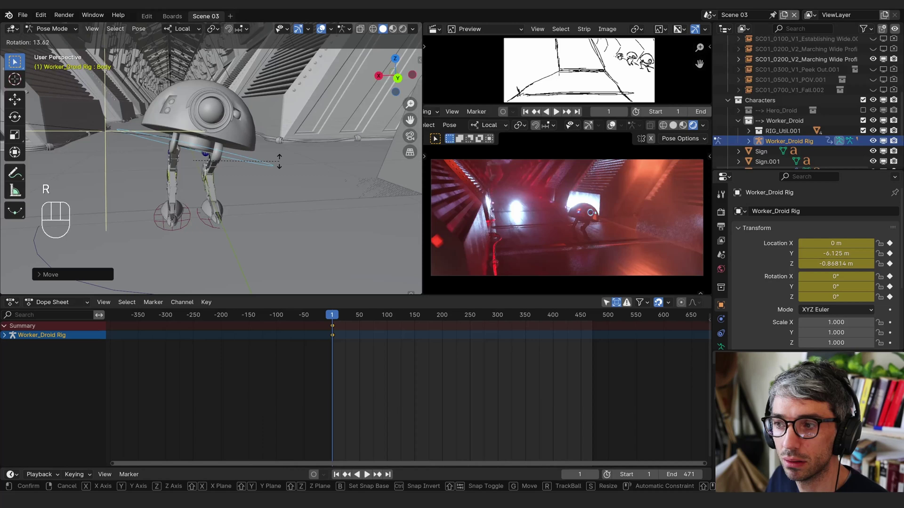
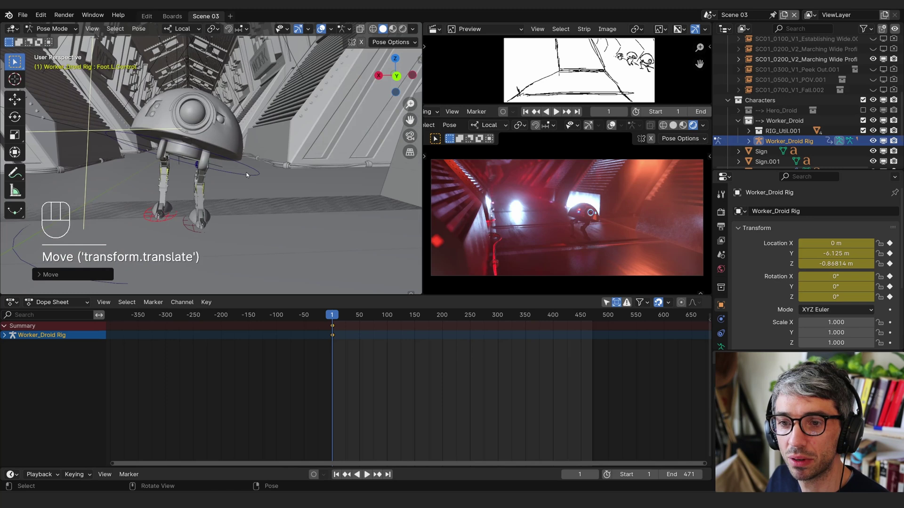
middle_click(296, 154)
click(296, 154)
middle_click(267, 168)
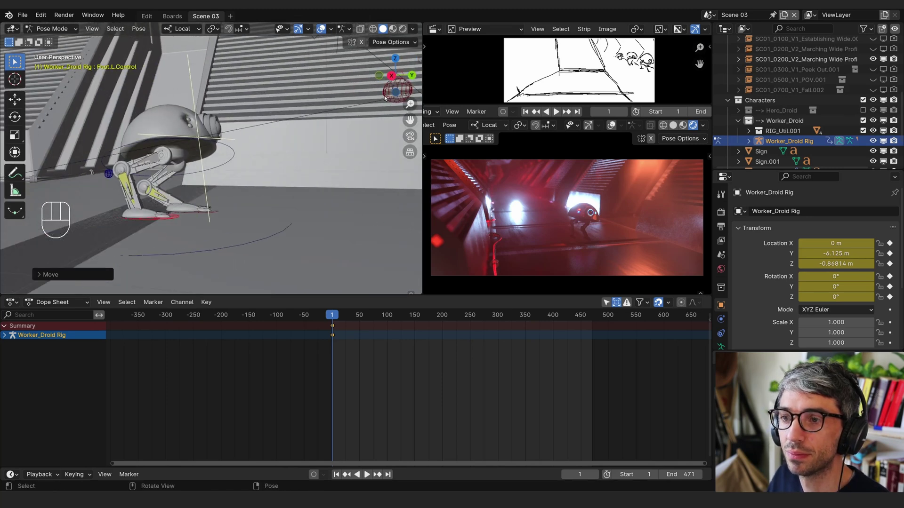
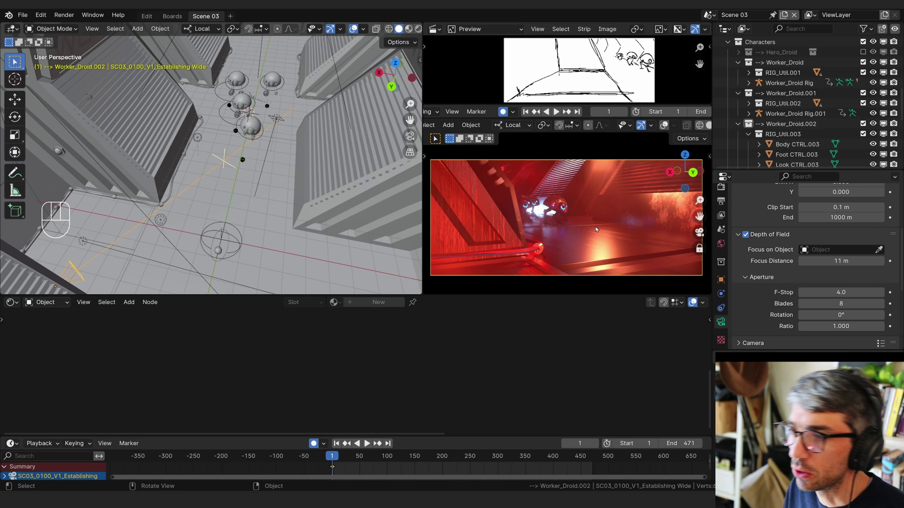
Adjust the rendered corridor preview so the worker droids sit larger in the middle of frame
click(616, 251)
drag(620, 249, 620, 248)
click(621, 247)
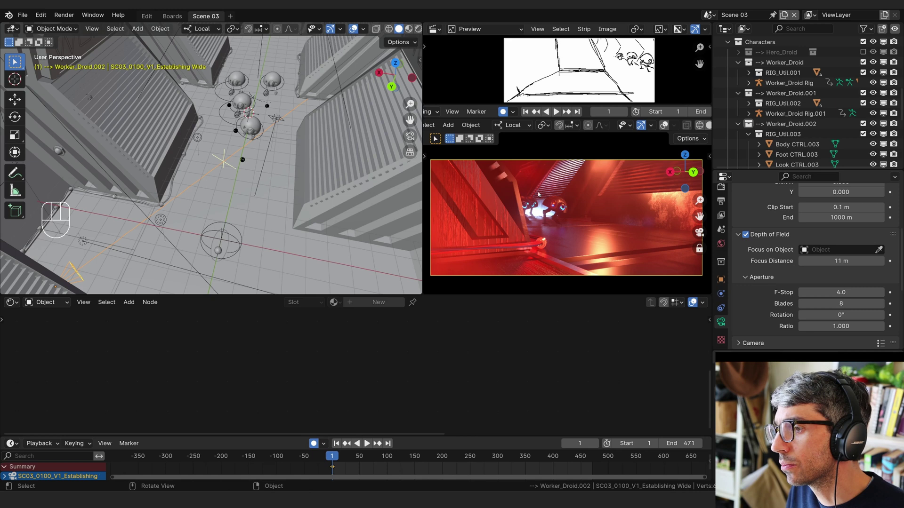
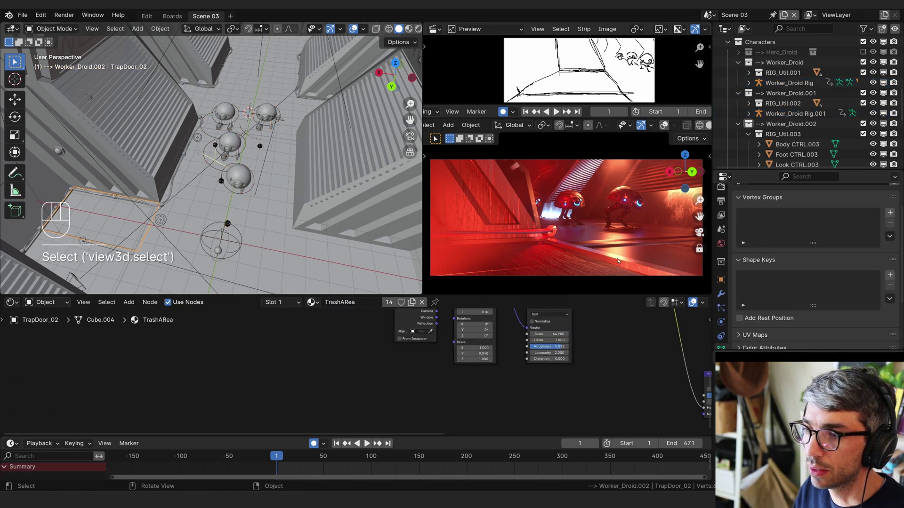
Move TrapDoor_02 along the corridor before keying the camera push-in to frame 80
key(g)
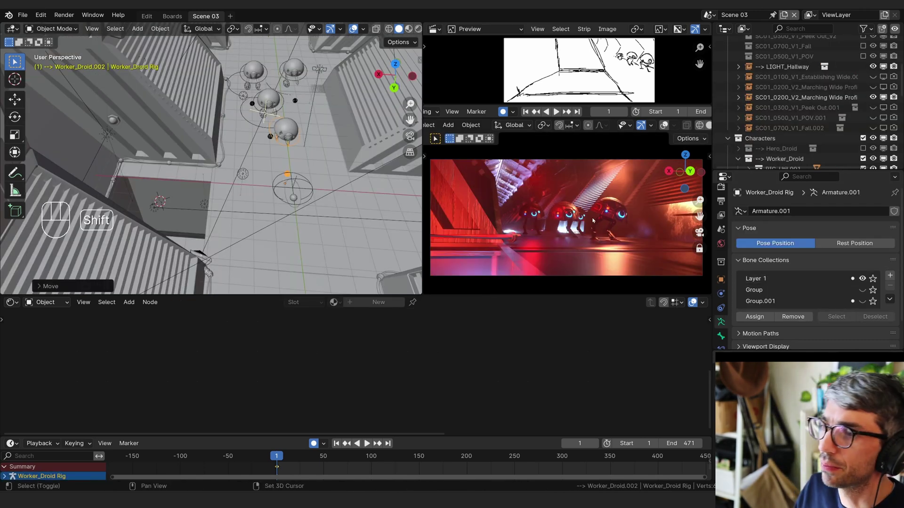
key(shift+b)
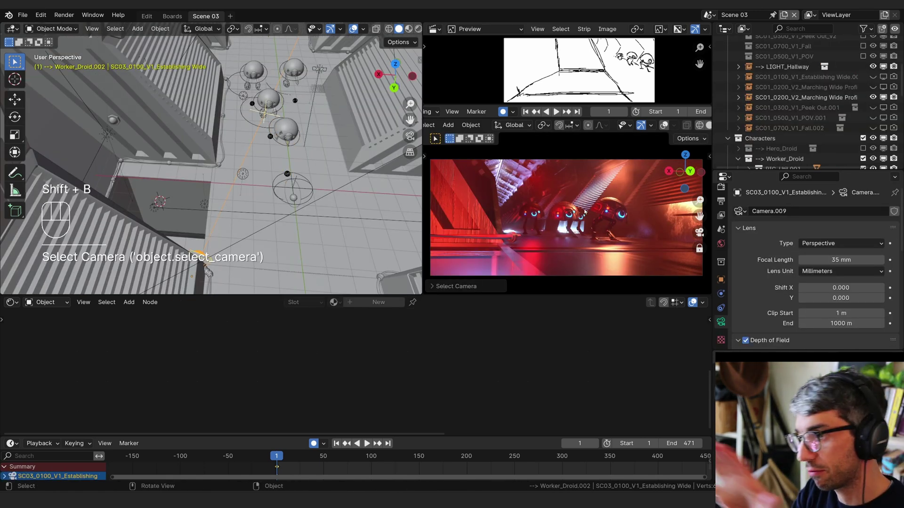
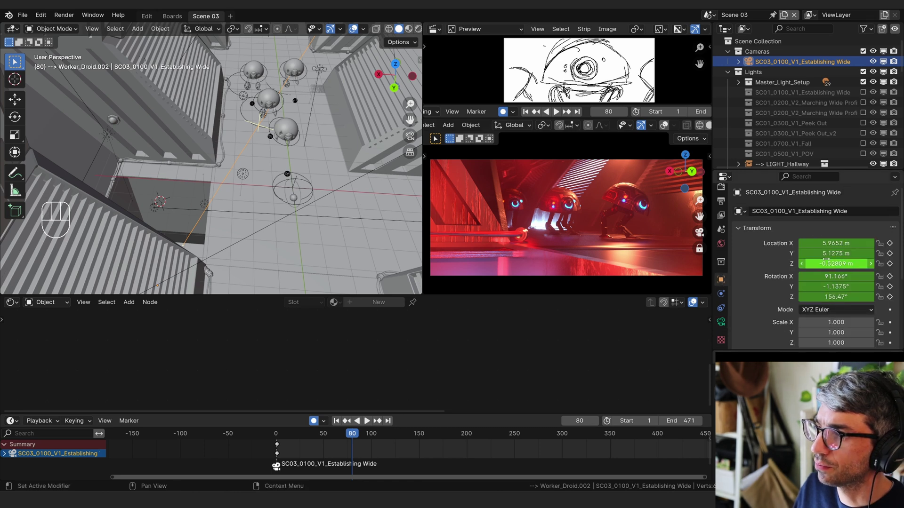
At frame 80, auto-key the camera turned on Z and shifted along X, then play the shot back
key(r)
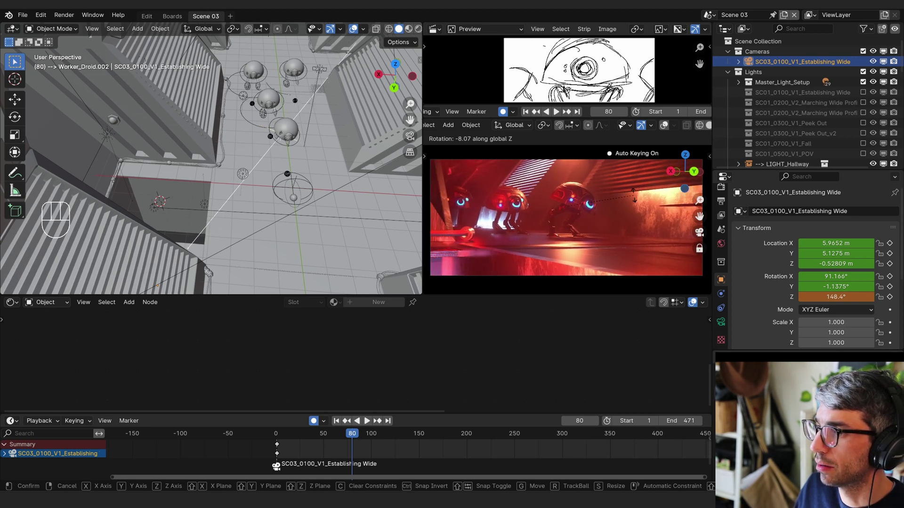
key(g)
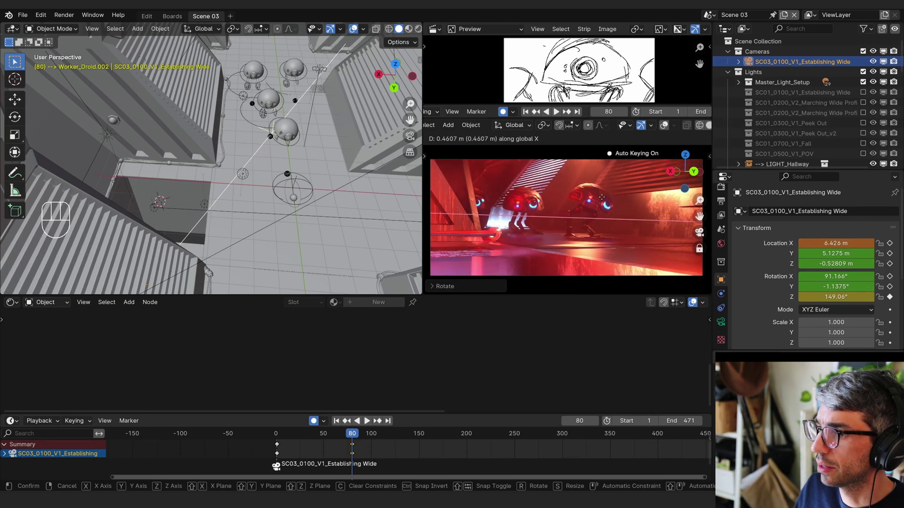
key(r)
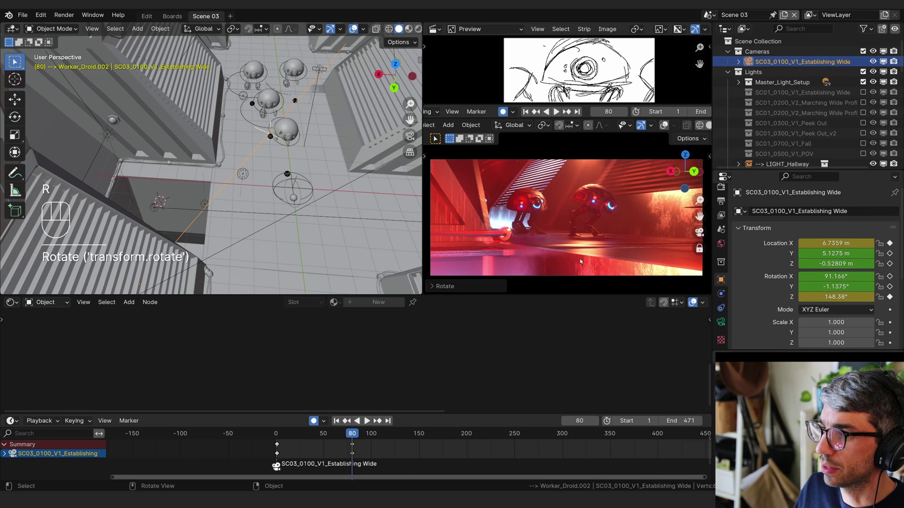
key(space)
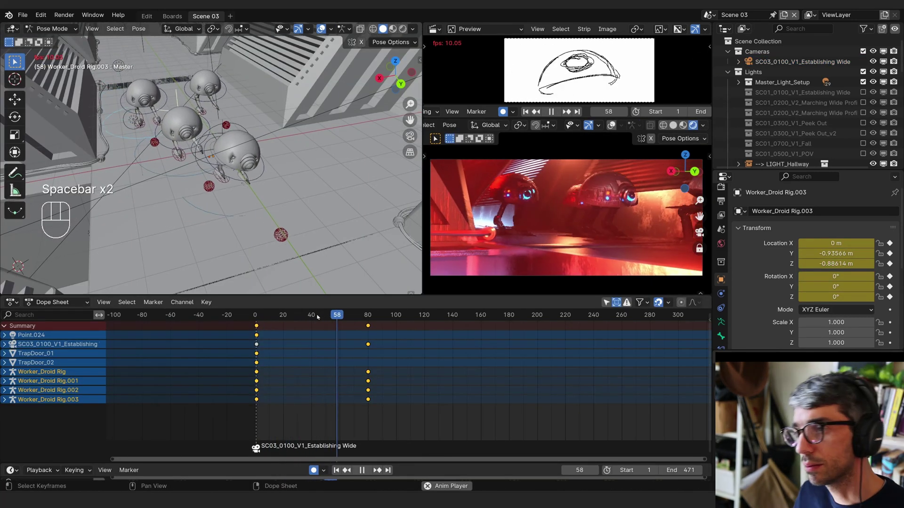
Stop playback and tilt the wide camera around its local X axis to refine frame 80's framing
key(space)
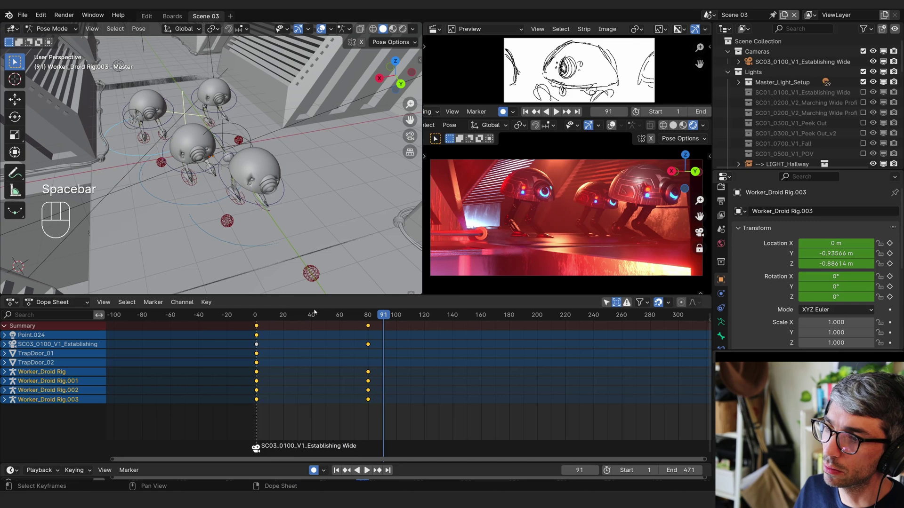
key(shift+b)
key(Tab)
key(shift+b)
key(Down)
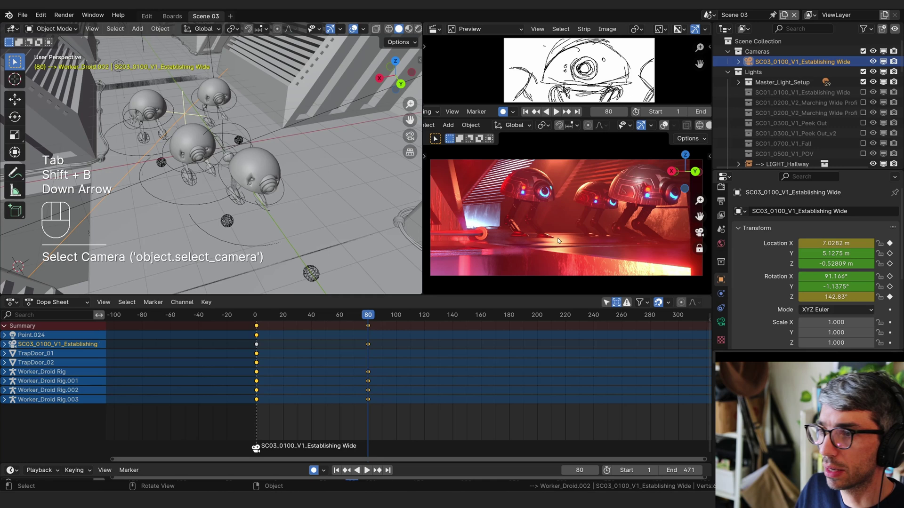
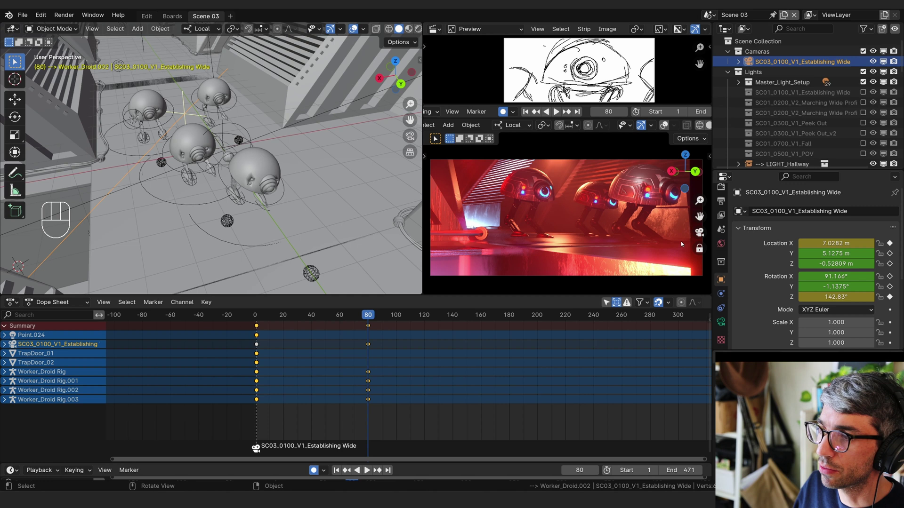
key(r)
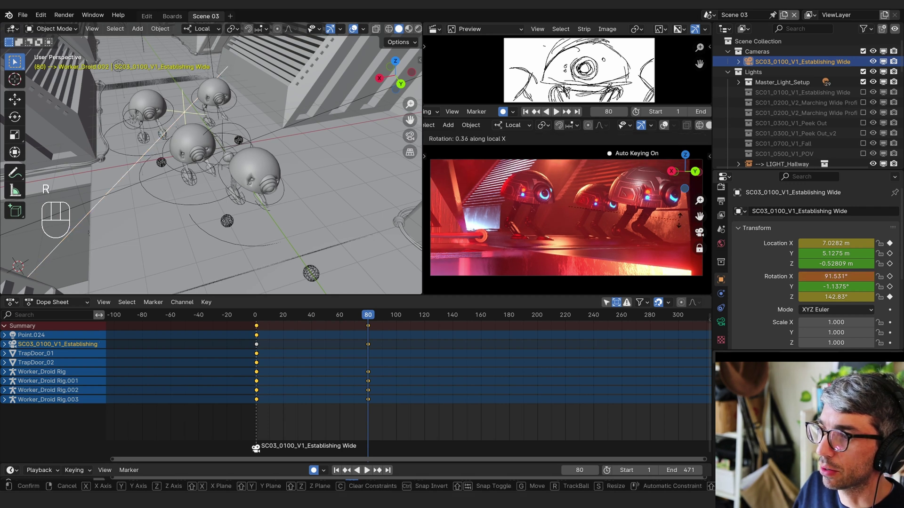
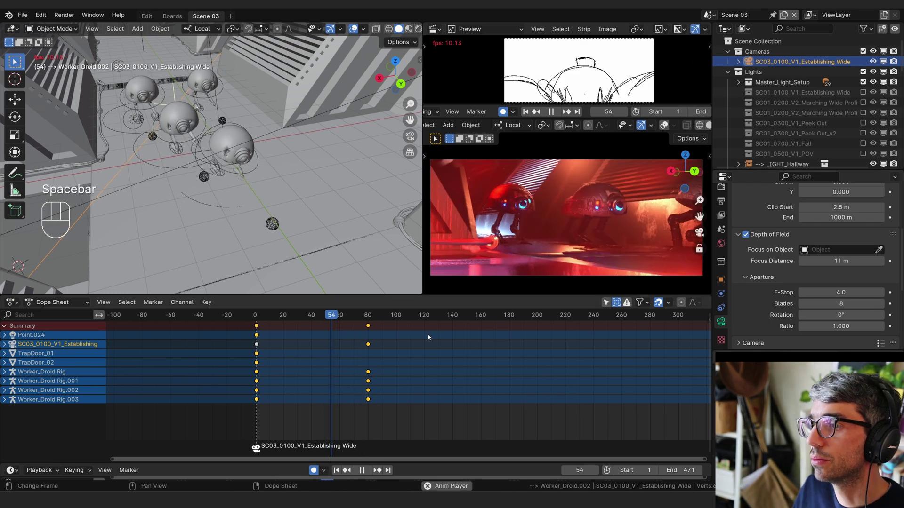
Change the worker droids' keyframe interpolation in the Dope Sheet and drag their ending keys apart
key(space)
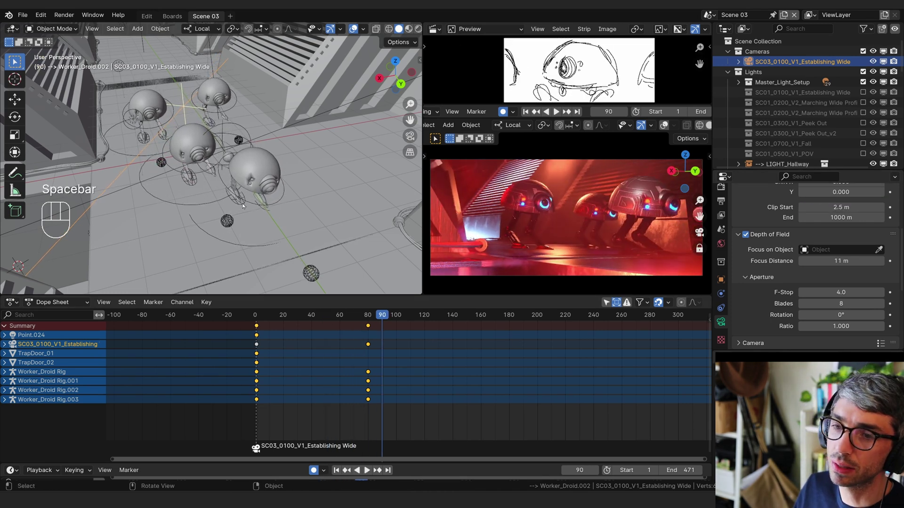
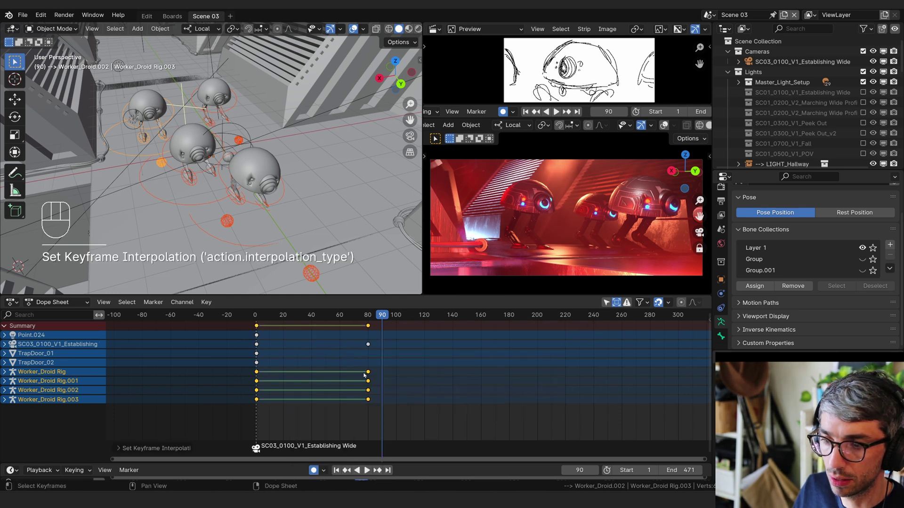
key(g)
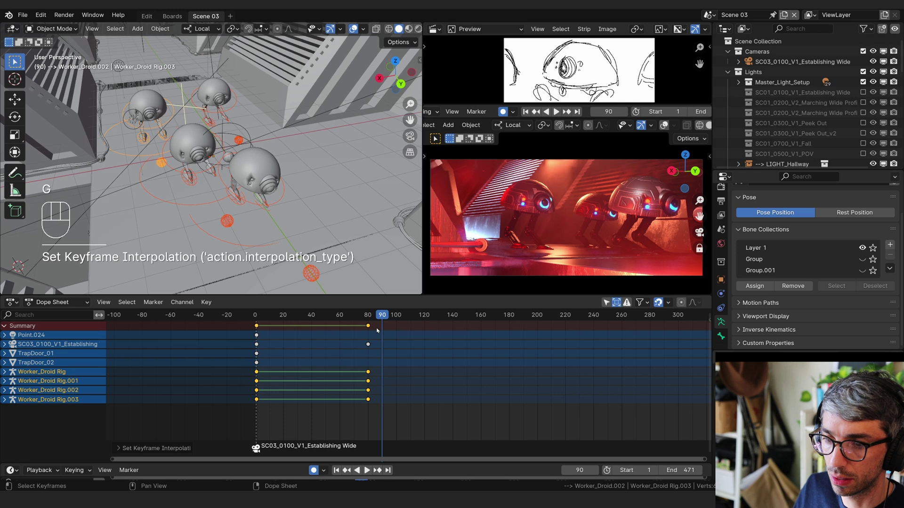
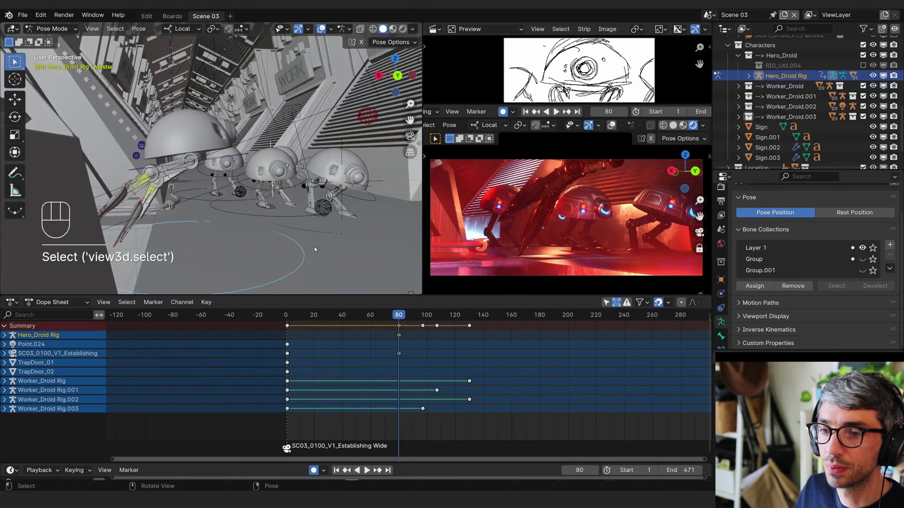
Move the Hero_Droid rig's master bone about 3.7 m along its local Y axis down the corridor
key(g)
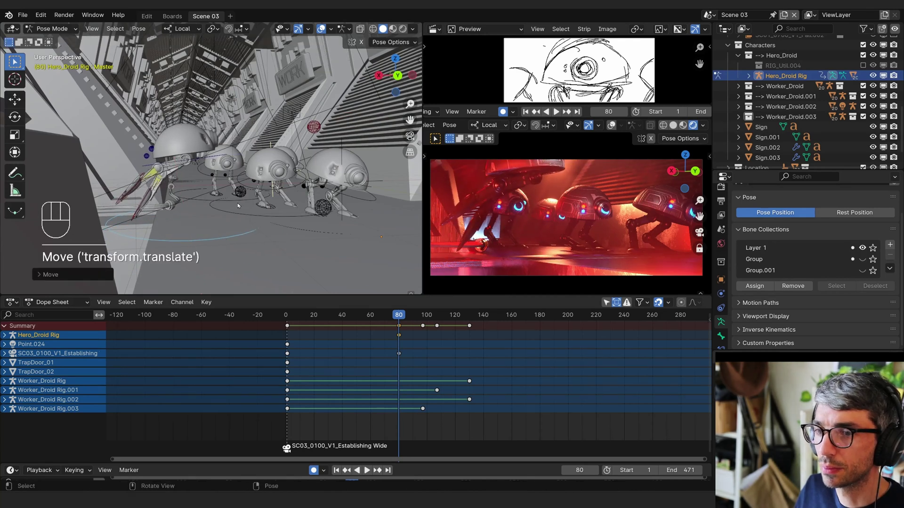
key(g)
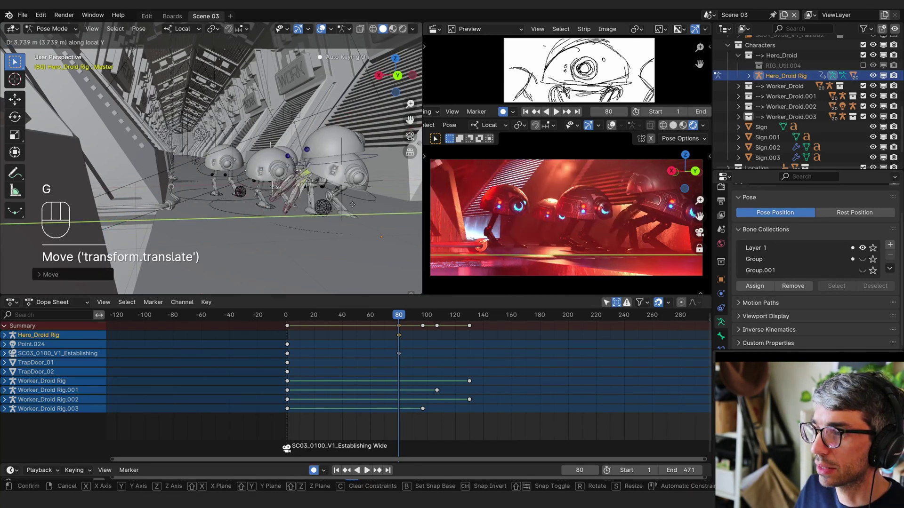
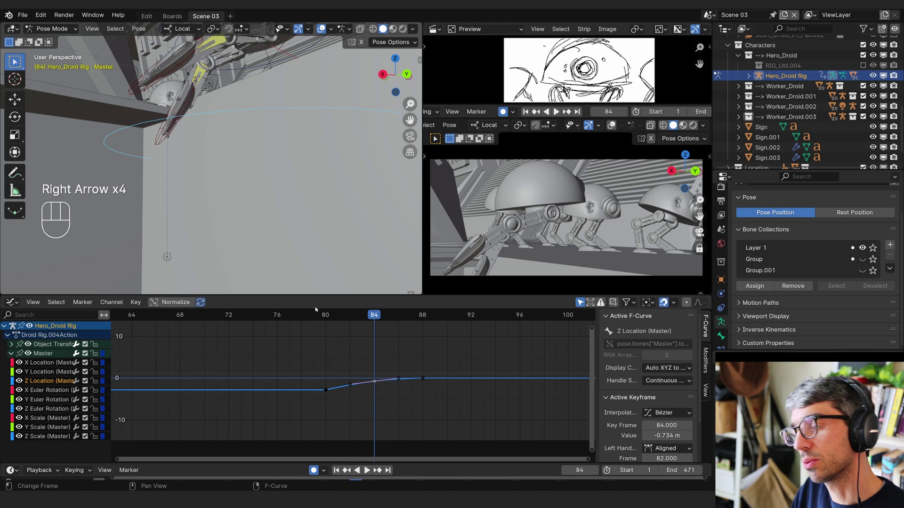
Leave pose mode and return to the SC03_0100 establishing camera's Camera data properties
key(shift+b)
key(Tab)
key(shift+b)
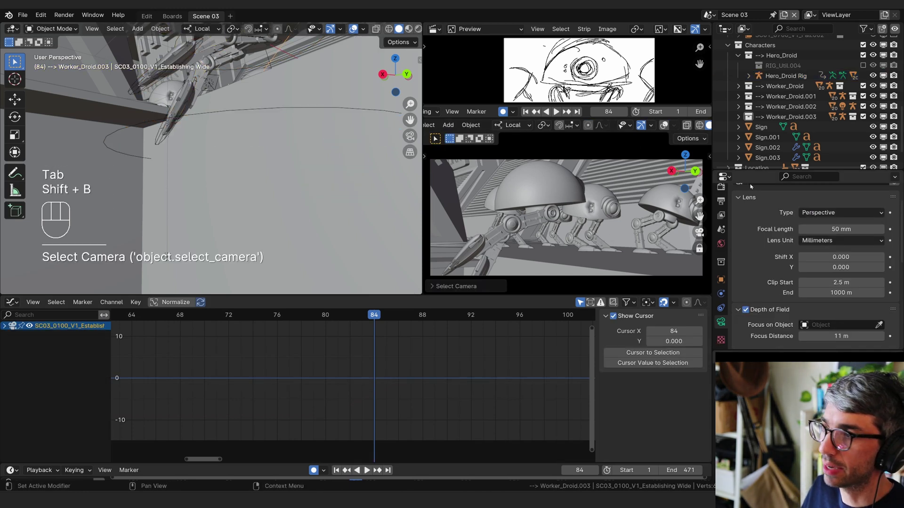
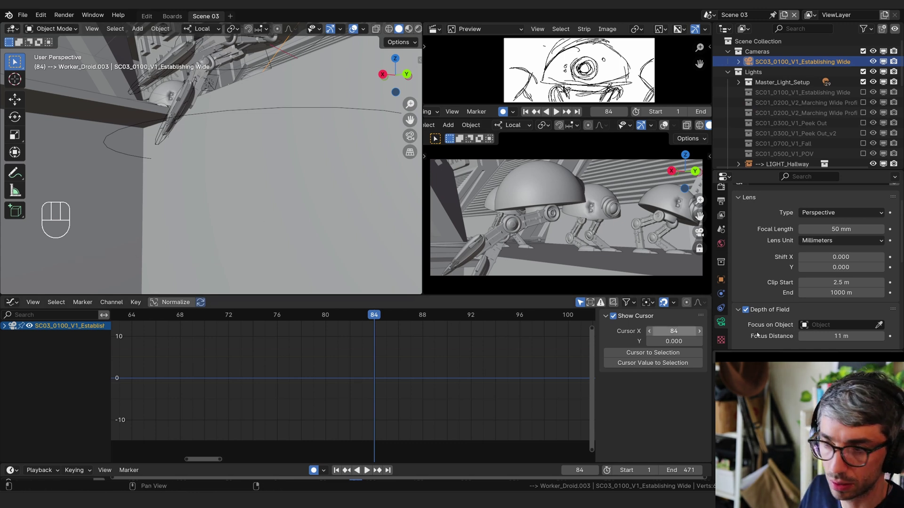
Key the camera's current pose and step forward ten frames to frame 94
key(i)
key(i)
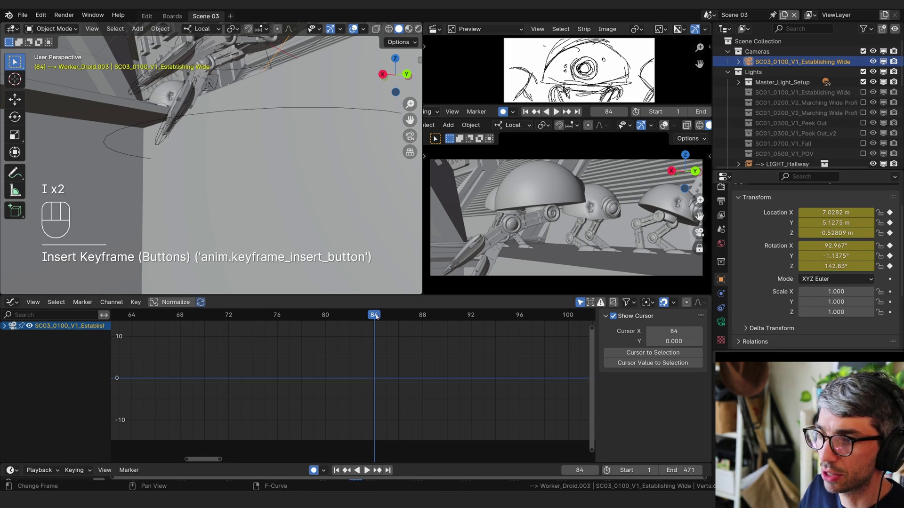
key(Right)
key(Right)
key(Right)
key(Right)
key(Right)
key(Right)
key(Right)
key(Right)
key(Right)
key(Right)
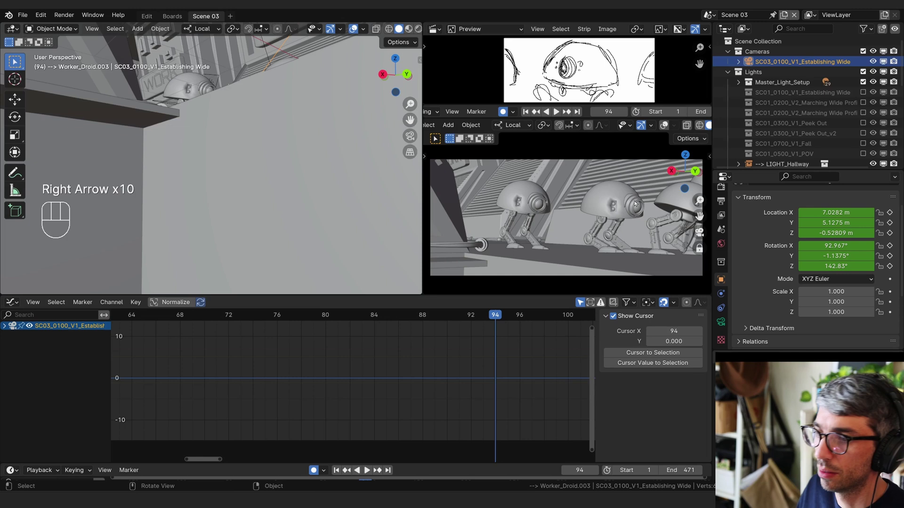
At frame 94, rotate the camera's X tilt up to about 93.2° with auto-keying on
key(r)
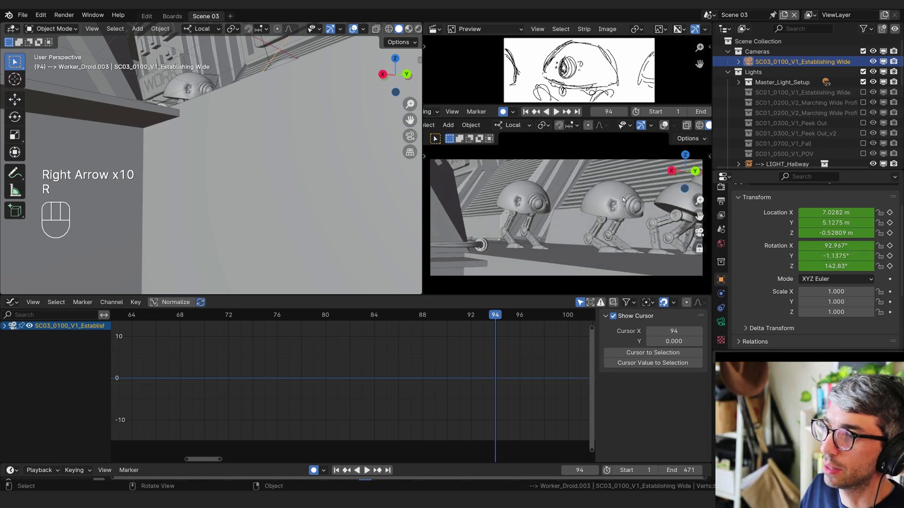
key(r)
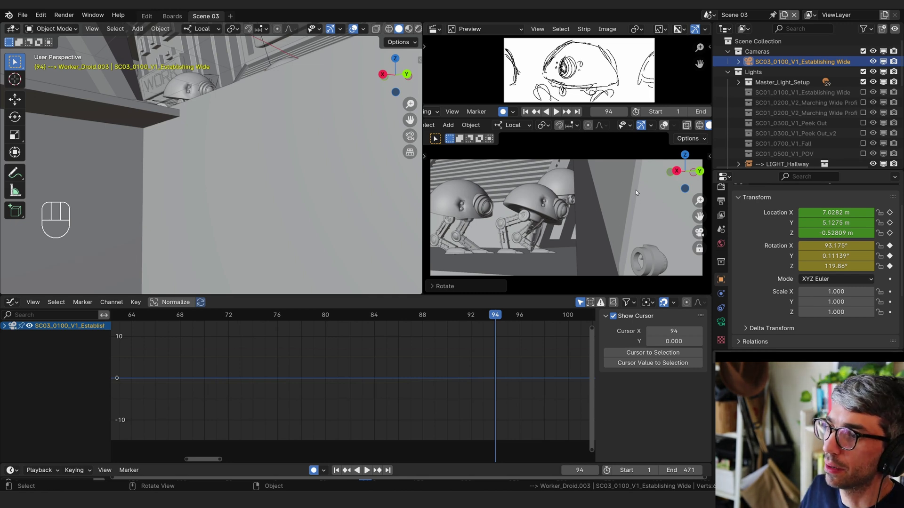
key(r)
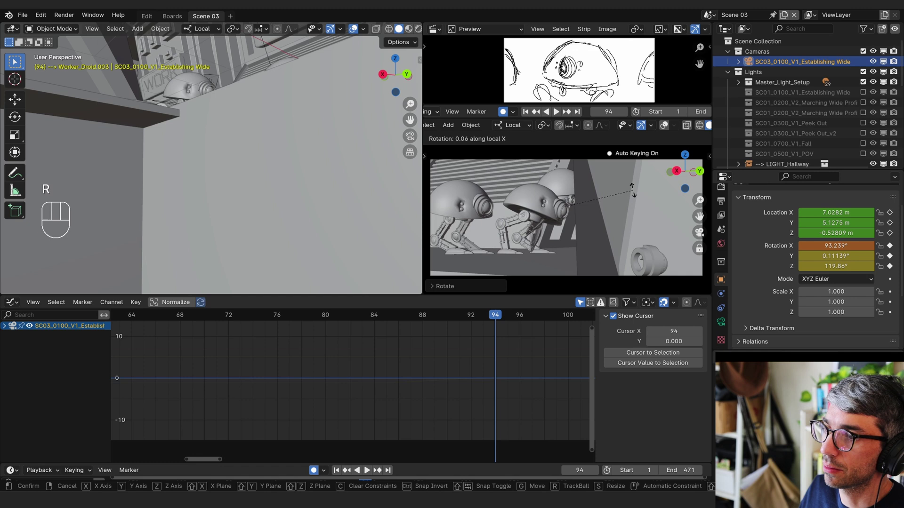
key(r)
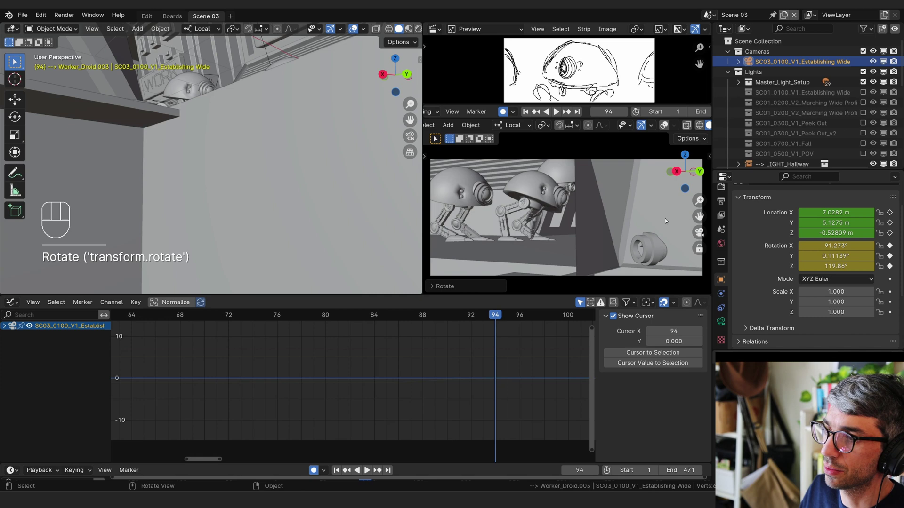
key(r)
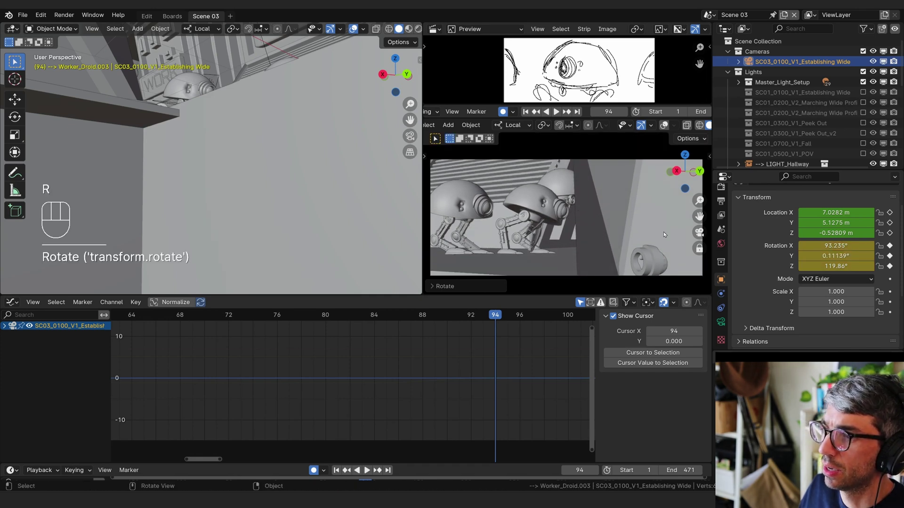
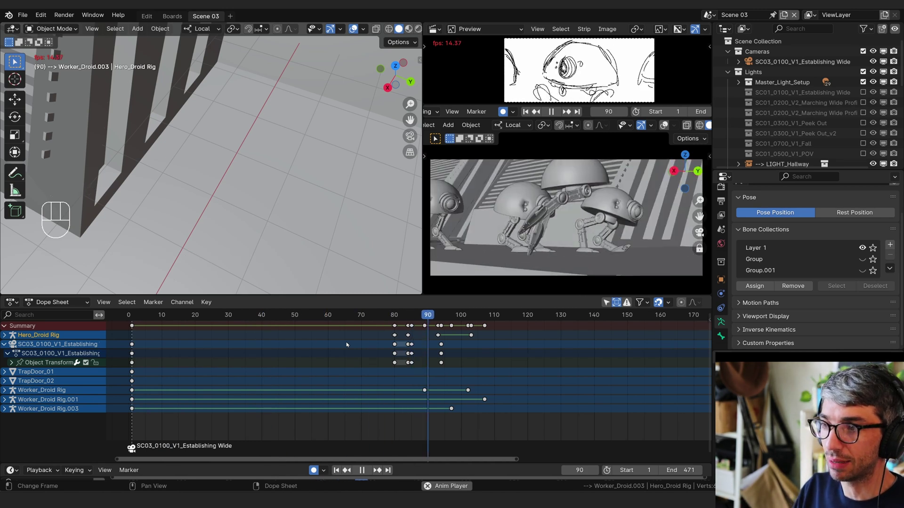
Stop playback of the establishing wide shot after reviewing it
key(space)
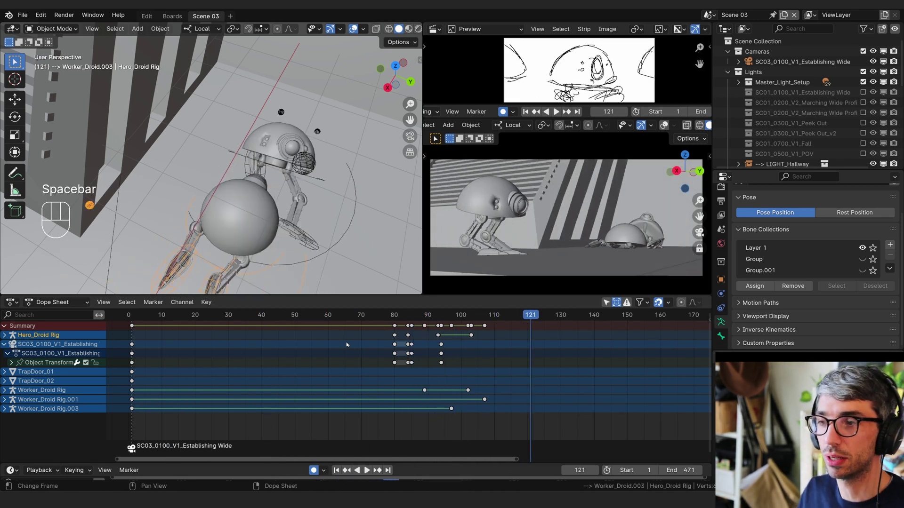
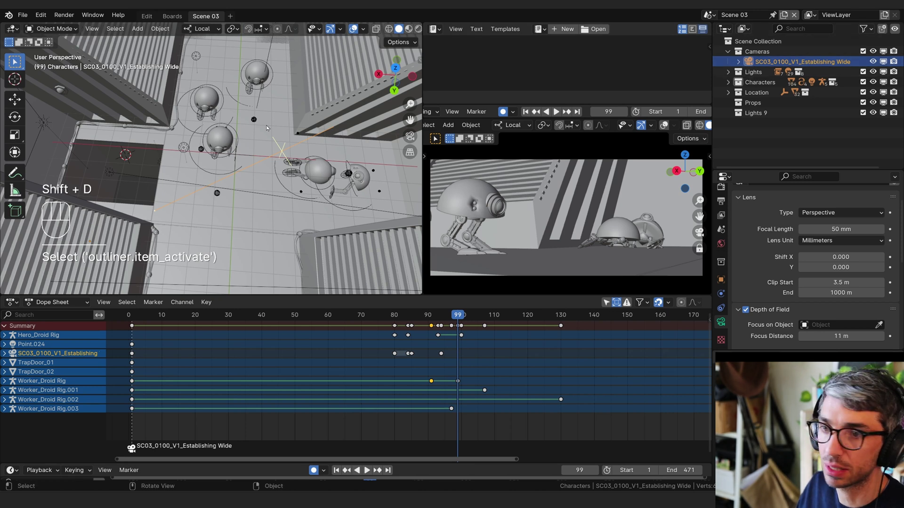
Duplicate the establishing wide camera and bind the copy to the frame-1 timeline marker
key(shift+d)
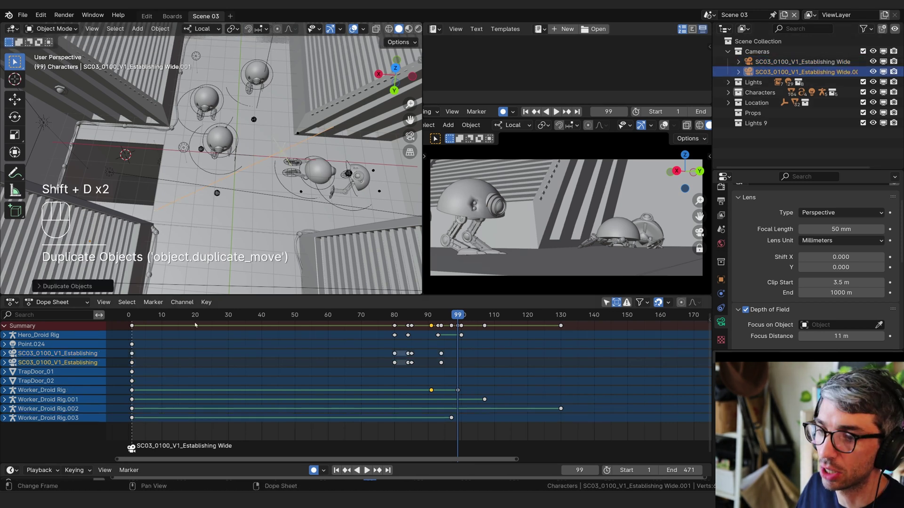
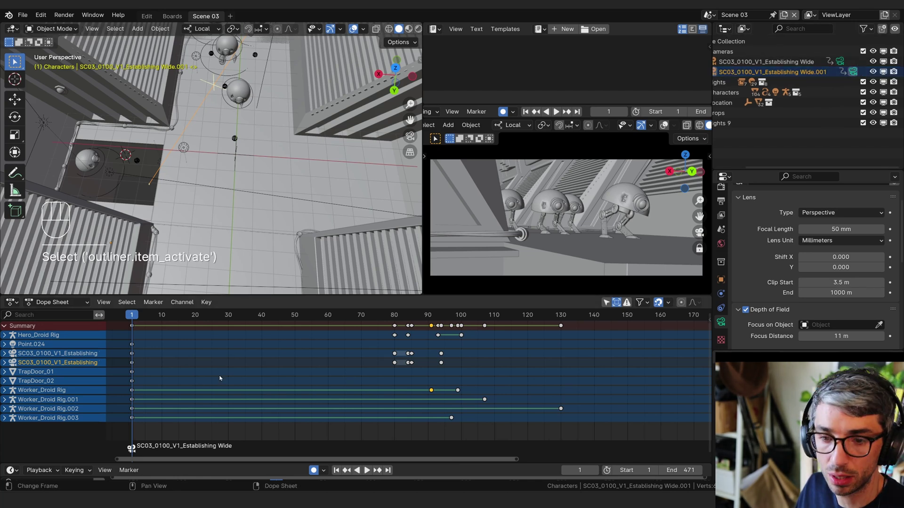
key(ctrl+b)
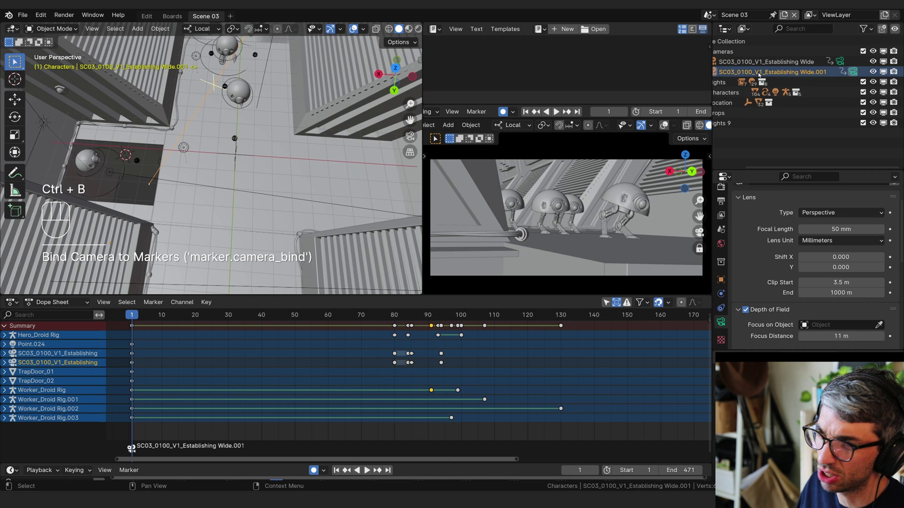
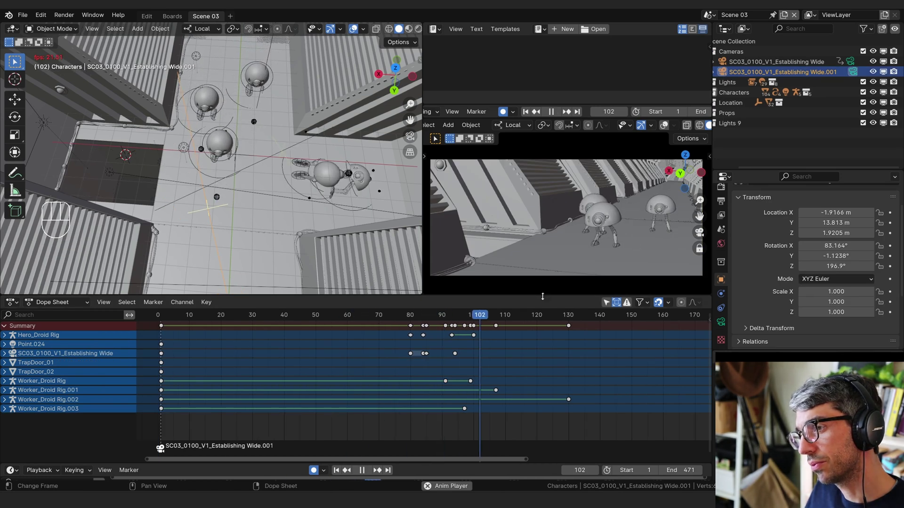
Move the second camera down the corridor behind the droids and review the shot in playback
key(space)
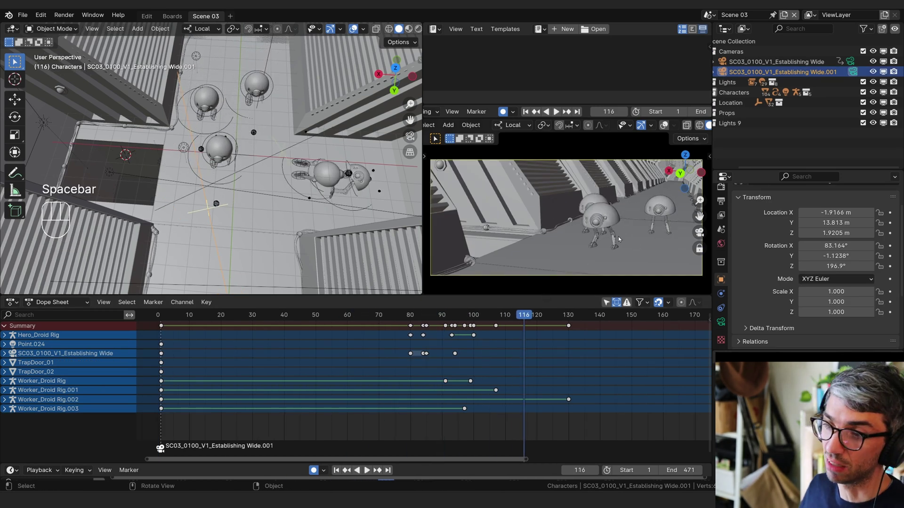
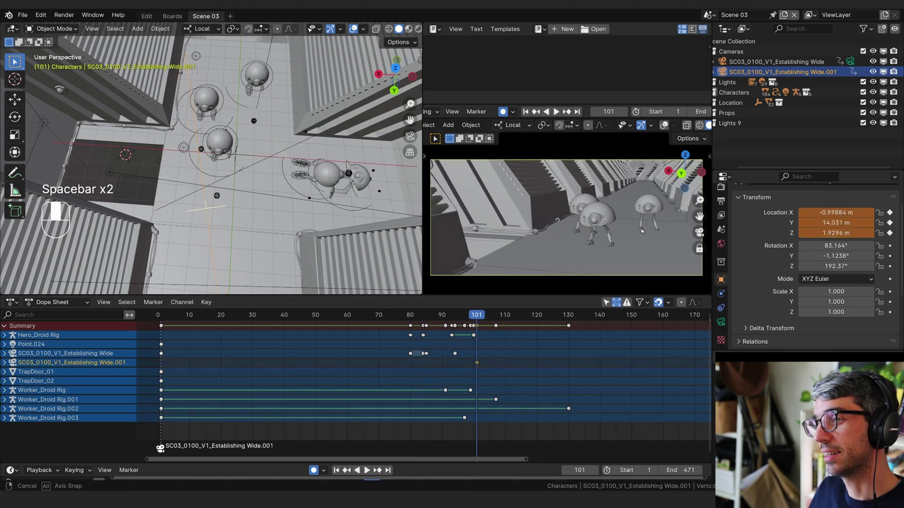
middle_click(651, 230)
middle_click(642, 228)
middle_click(641, 229)
key(space)
key(space)
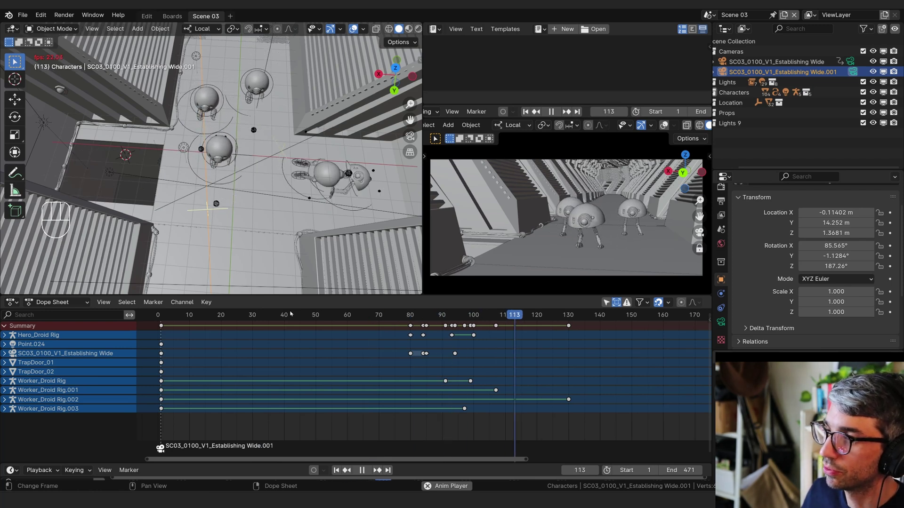
key(space)
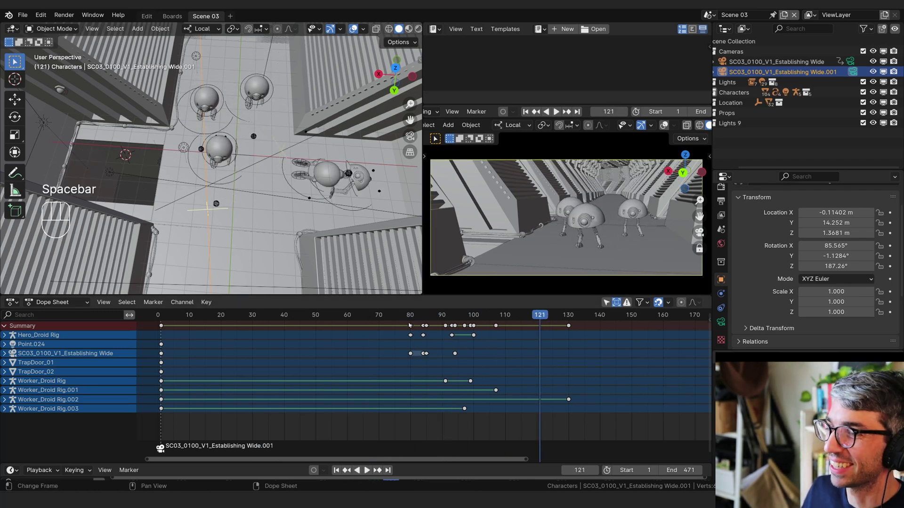
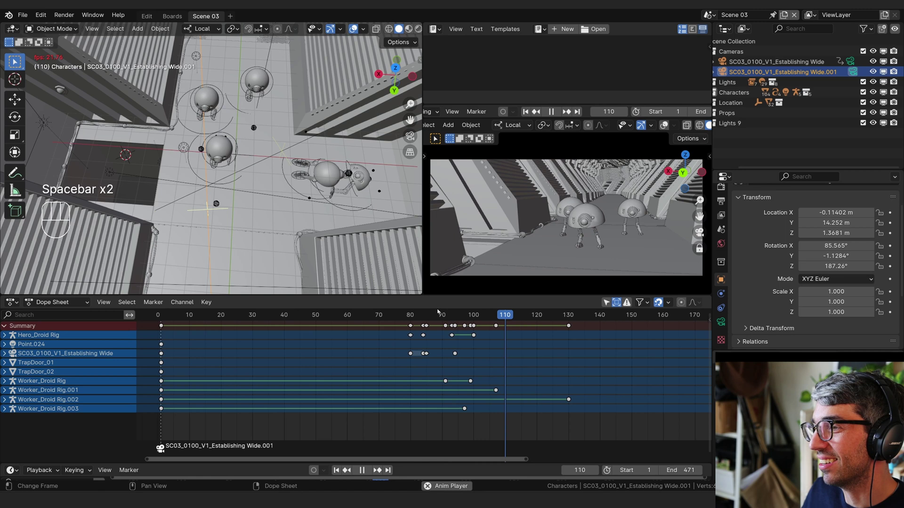
key(space)
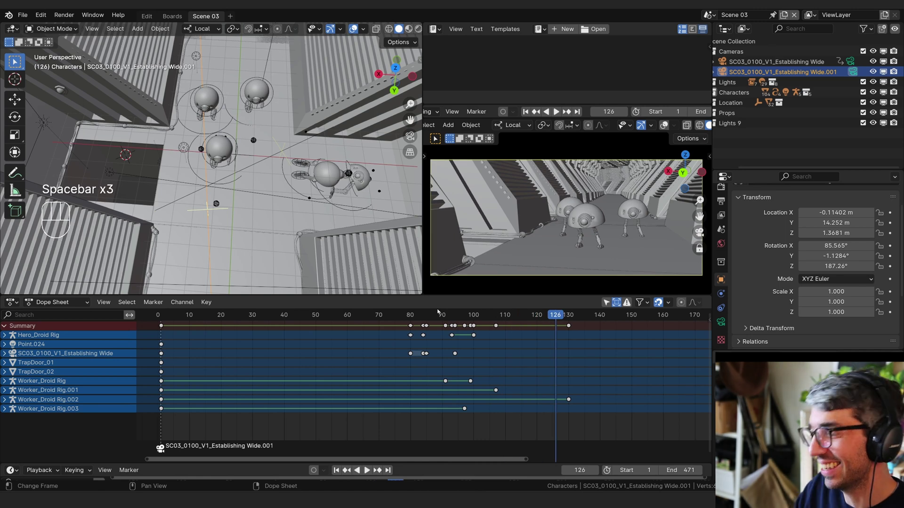
Adjust the second camera's framing low in the corridor, about 18.6 m along Y
click(616, 255)
click(619, 248)
click(618, 256)
click(621, 253)
click(623, 251)
click(630, 255)
click(628, 256)
click(628, 258)
middle_click(627, 253)
middle_click(626, 250)
middle_click(626, 253)
middle_click(625, 255)
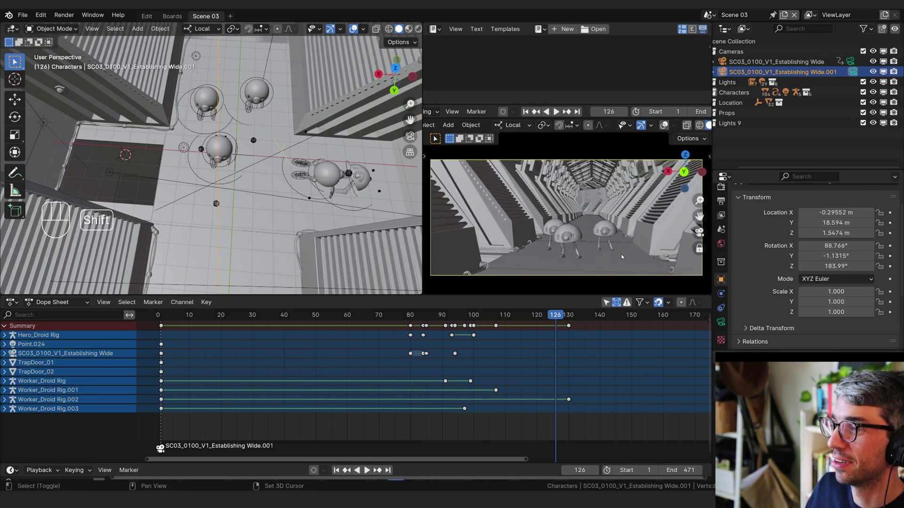
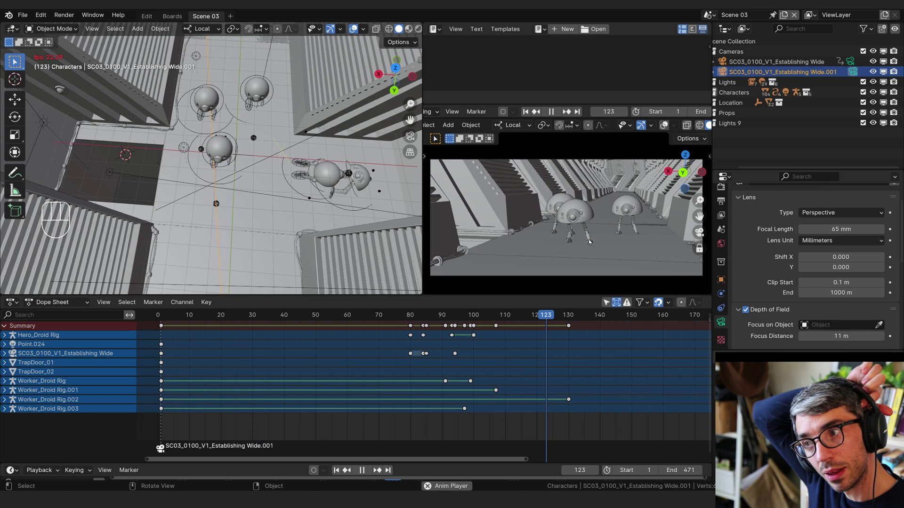
End the scene at frame 137 and key the second camera's location and rotation at the start
key(space)
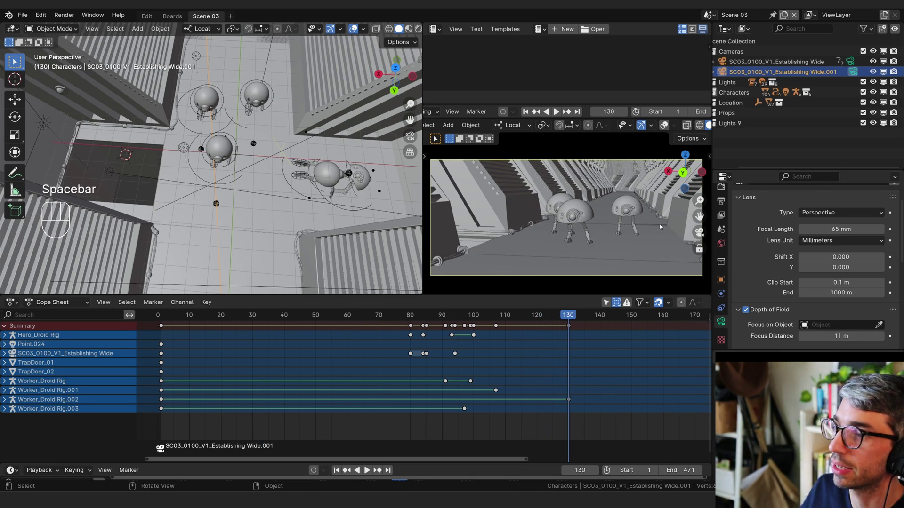
key(r)
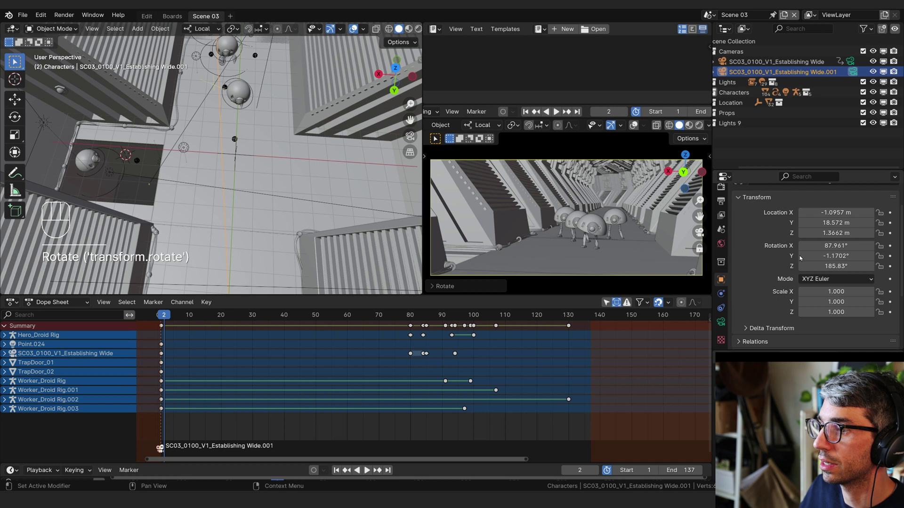
key(i)
key(i)
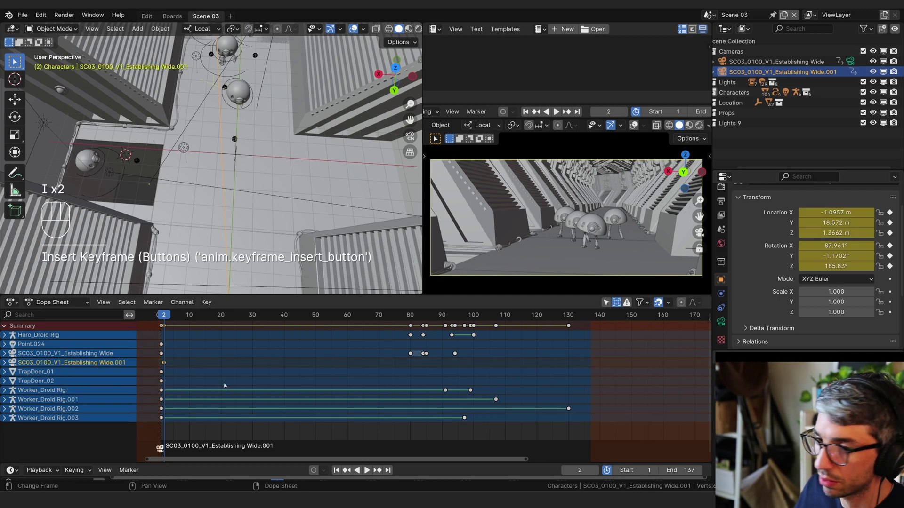
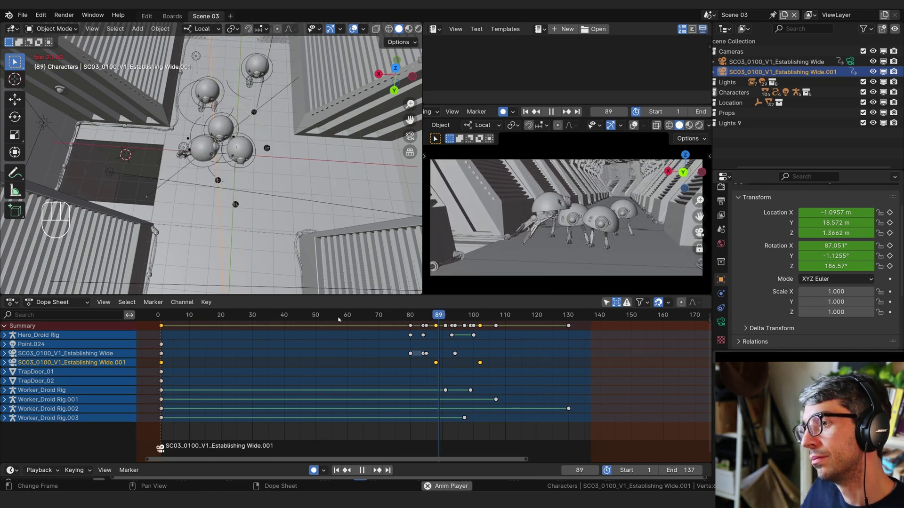
Stop playback to inspect the camera's slight turn keyed around frame 102
key(space)
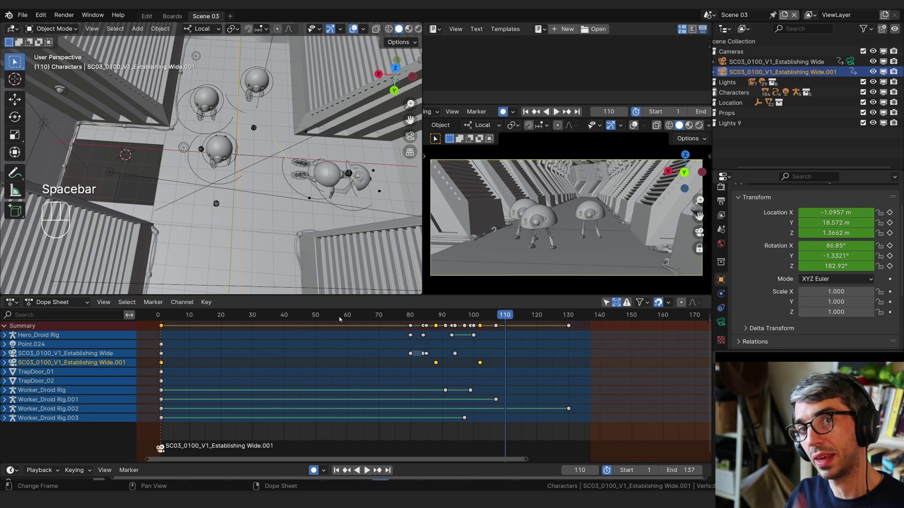